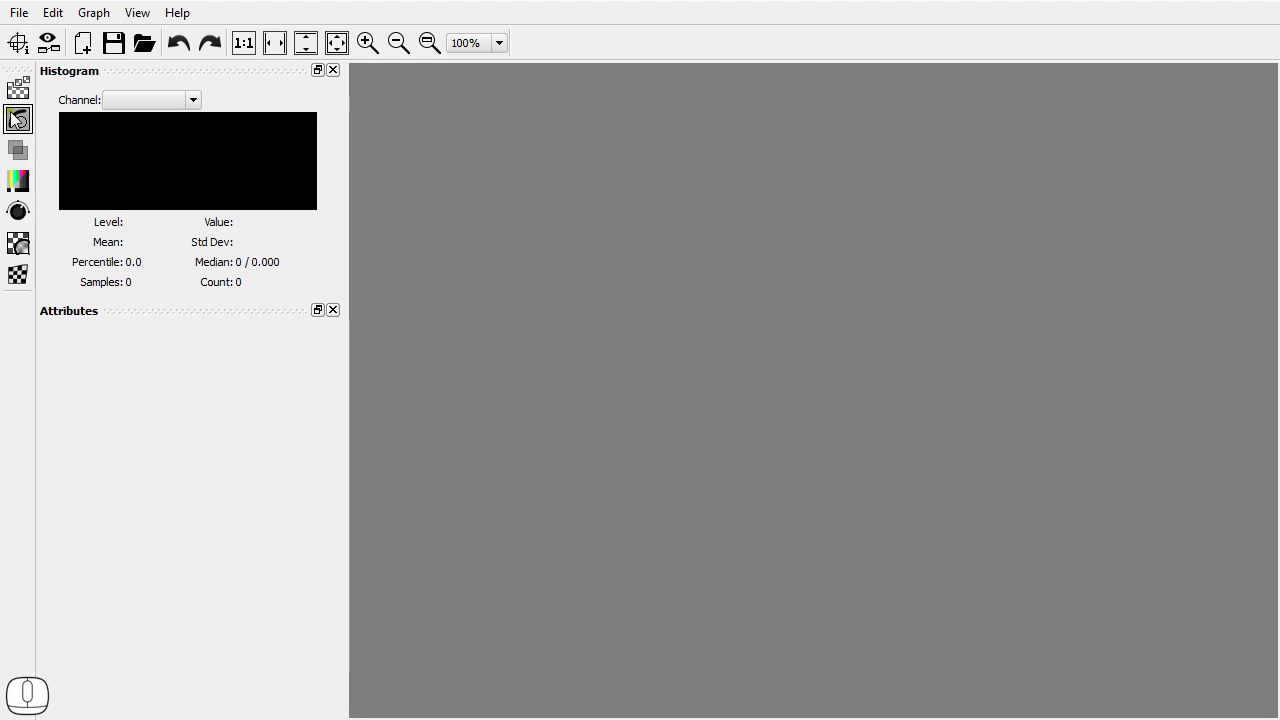
- Expand the warp node group to reveal its Bulge, Lattice and Free Form nodes
{"action": "left_click", "coordinate": [22, 95]}
{"action": "left_click", "coordinate": [27, 122]}
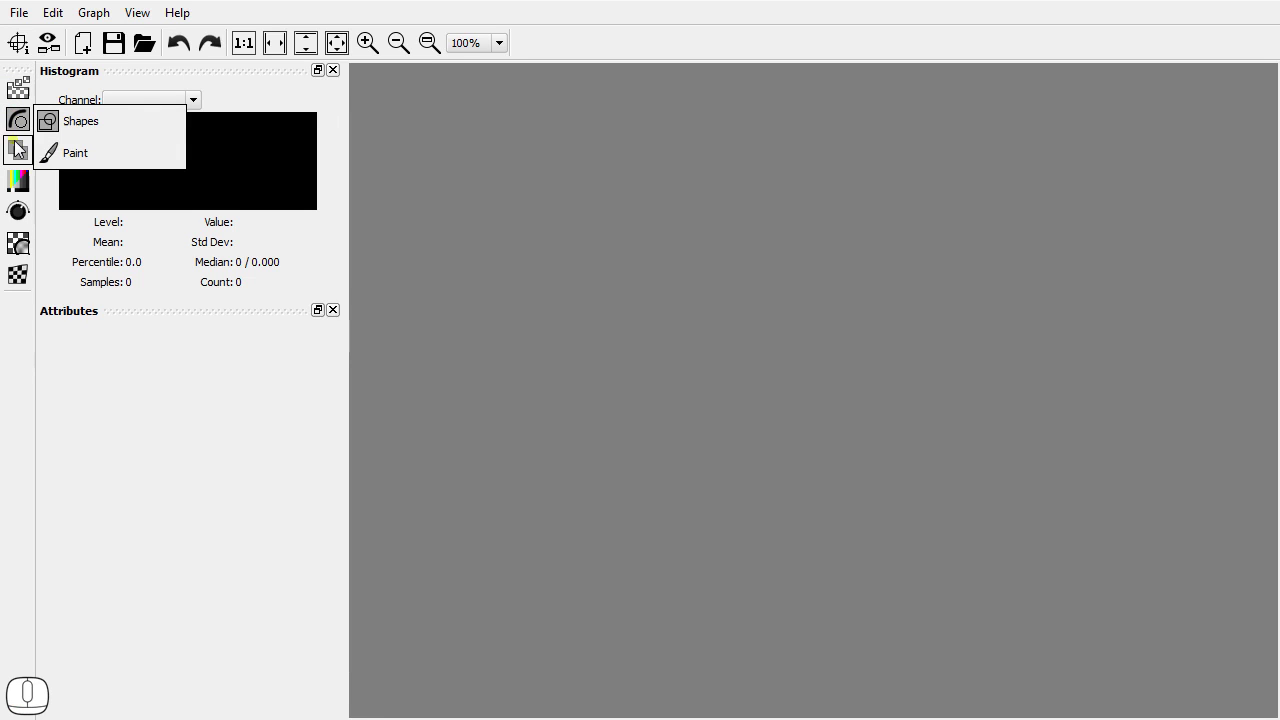